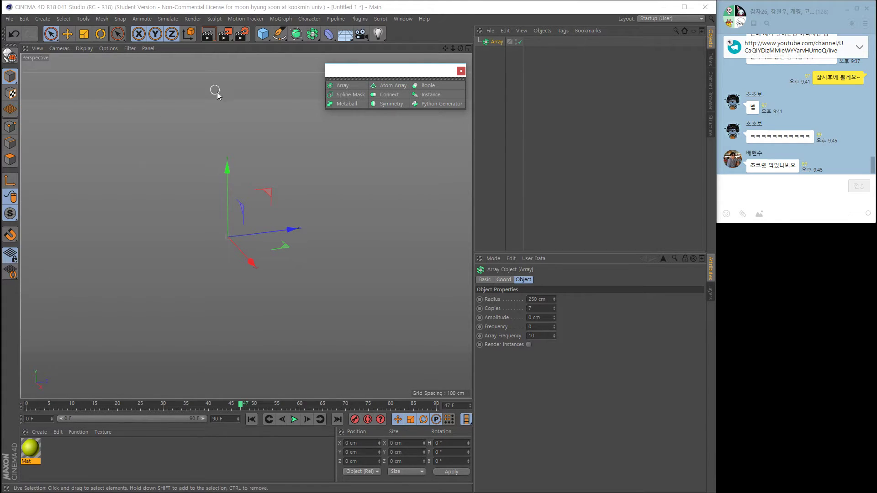
- Add a Cube and nest it under the Array object, giving a ring of seven cubes
click(304, 221)
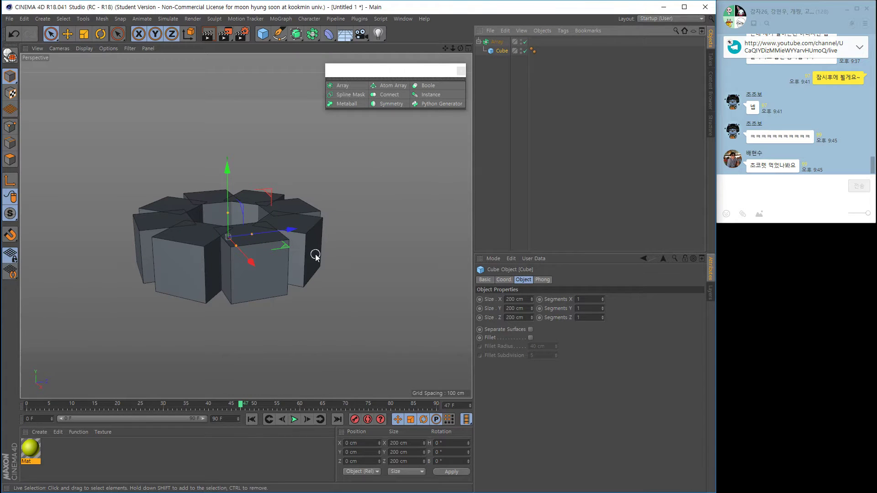
click(307, 250)
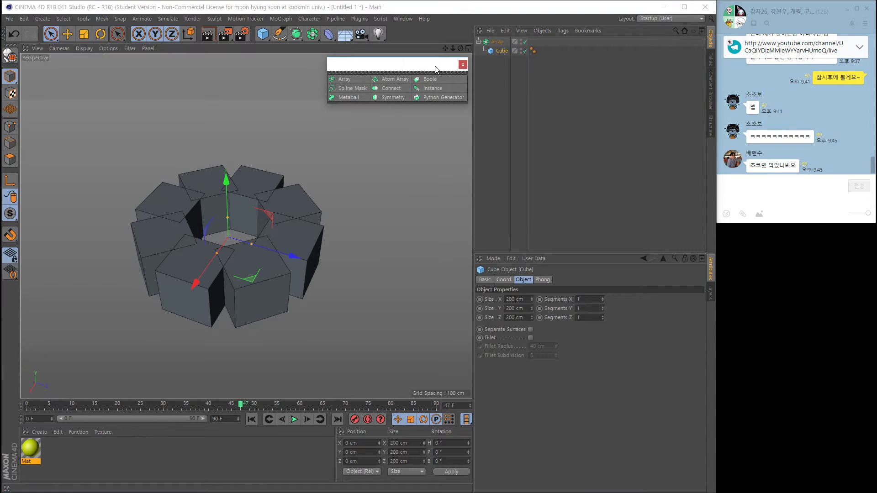
right_click(354, 230)
- Raise the Array radius to 723 cm and set Copies to 8
middle_click(324, 240)
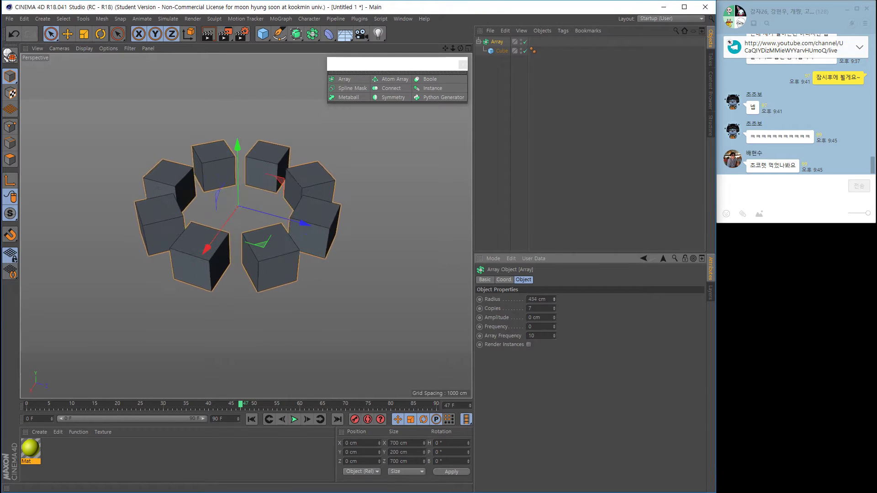
click(298, 279)
right_click(336, 276)
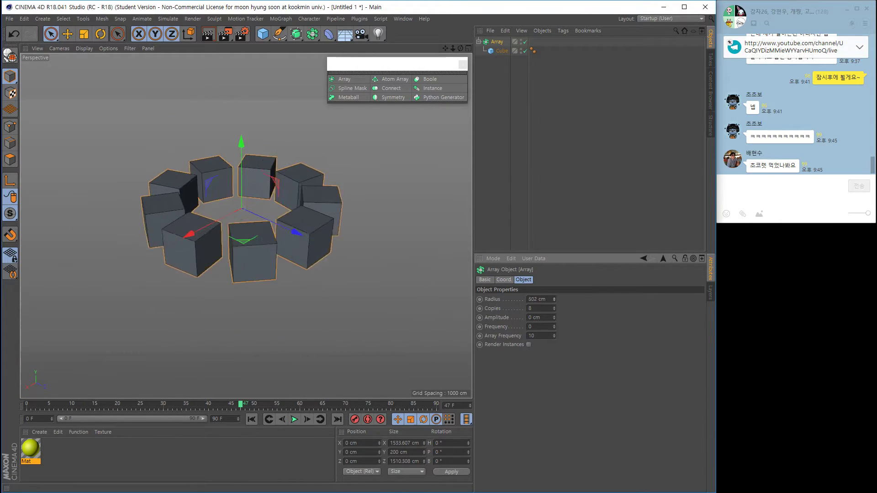
click(318, 271)
right_click(310, 286)
middle_click(306, 282)
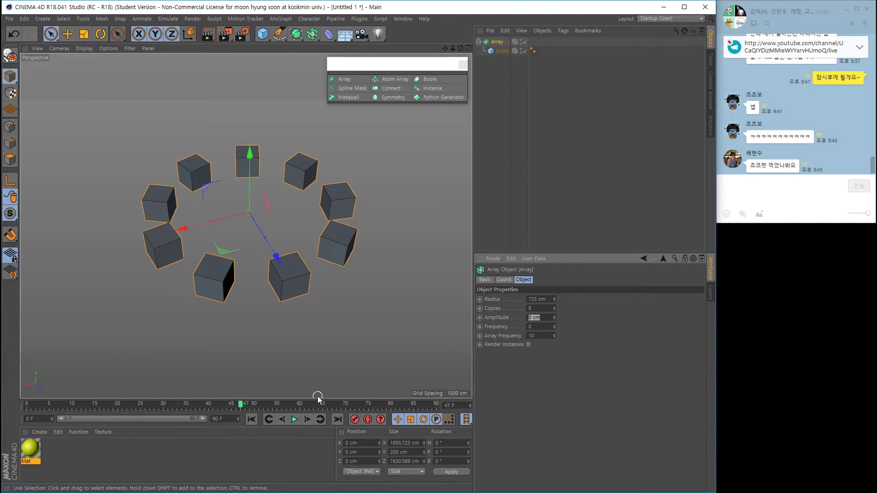
- Set the Array amplitude to 100 cm and play back the bobbing cubes
click(268, 330)
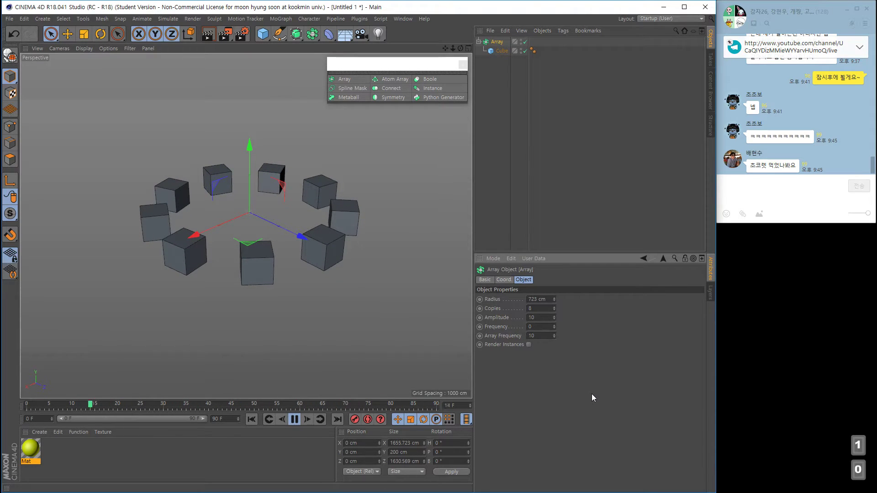
text(00)
key(Return)
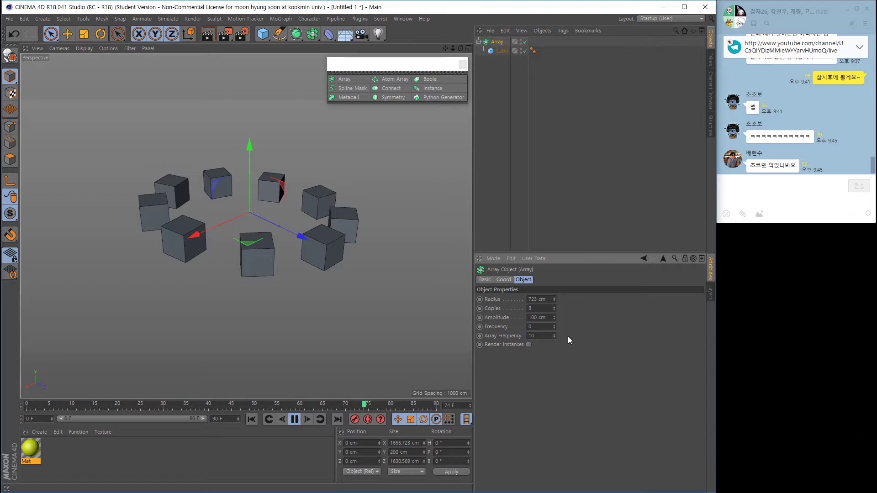
click(257, 284)
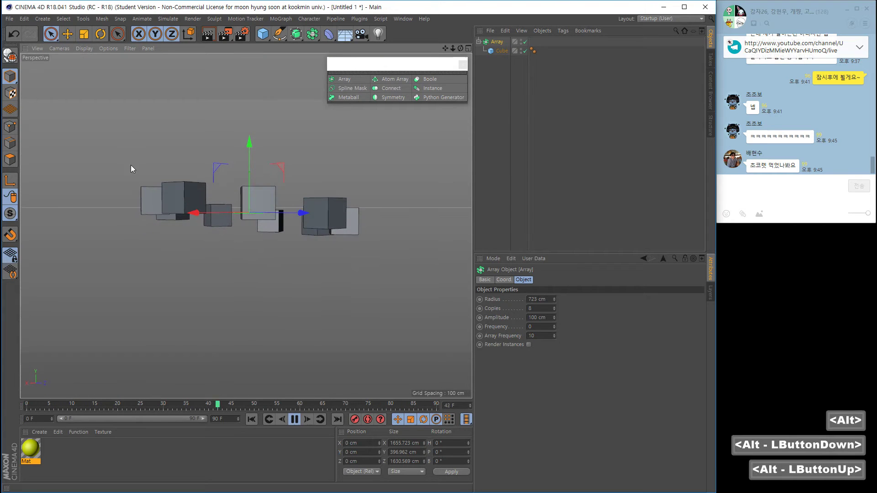
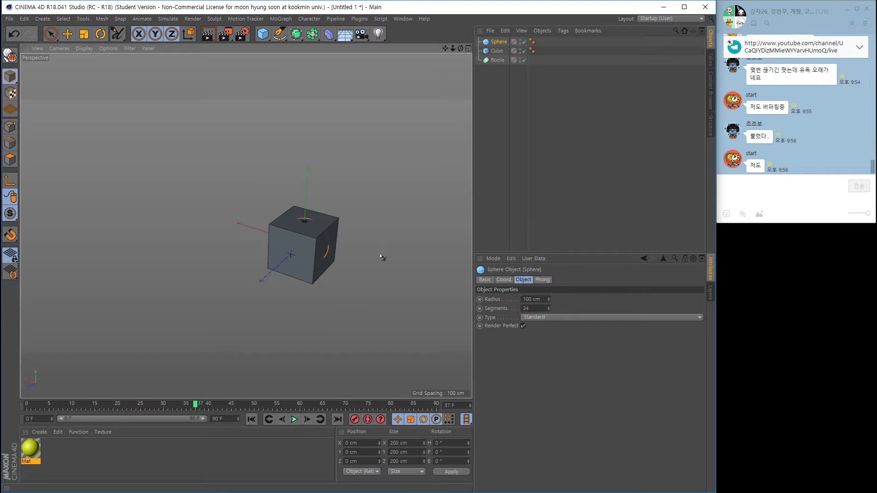
- Scale the sphere up to about 121.6 cm so it extends past the cube
click(284, 243)
right_click(295, 247)
middle_click(354, 252)
click(249, 269)
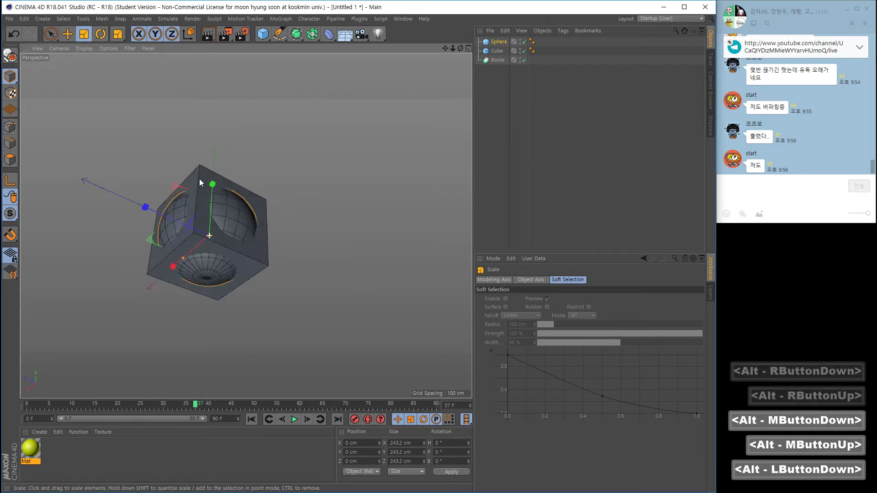
right_click(208, 215)
middle_click(246, 203)
- Select Sphere and Cube together and nest both under the Boole object
click(283, 215)
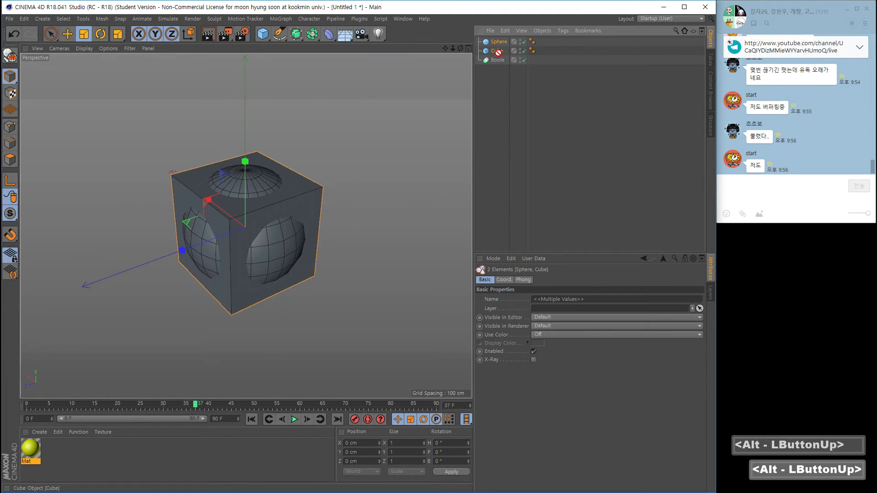
click(345, 255)
right_click(266, 235)
click(315, 217)
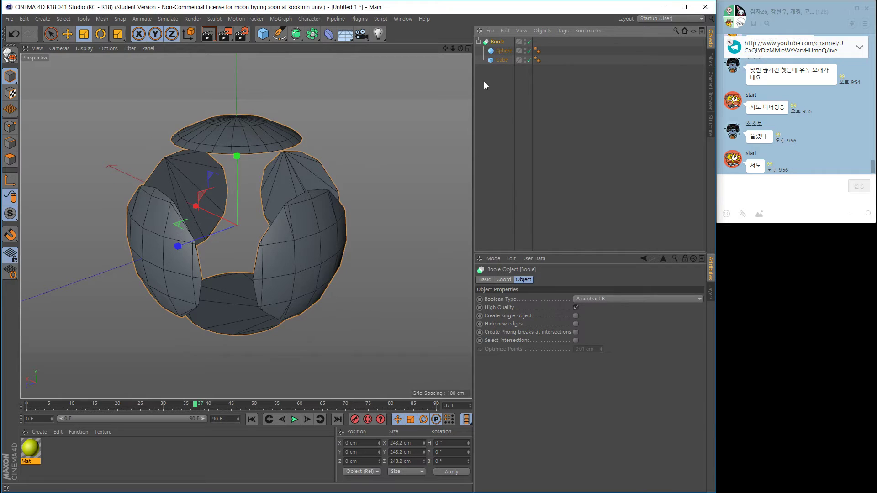
click(306, 155)
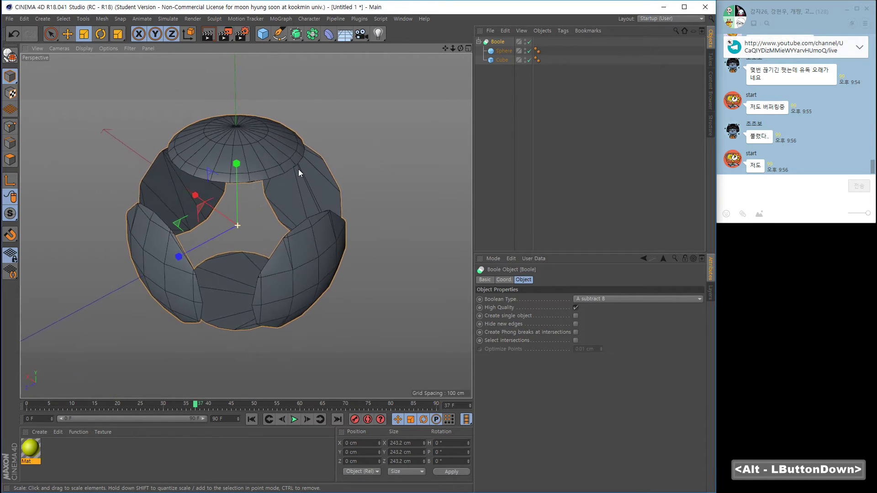
right_click(298, 184)
middle_click(313, 177)
- Switch the Boole's Boolean Type to A union B and inspect the merged solid
click(326, 191)
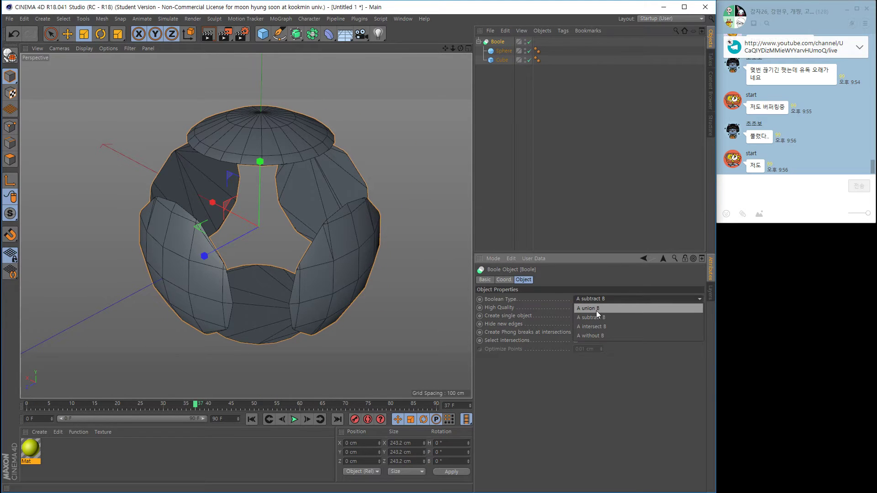
click(343, 246)
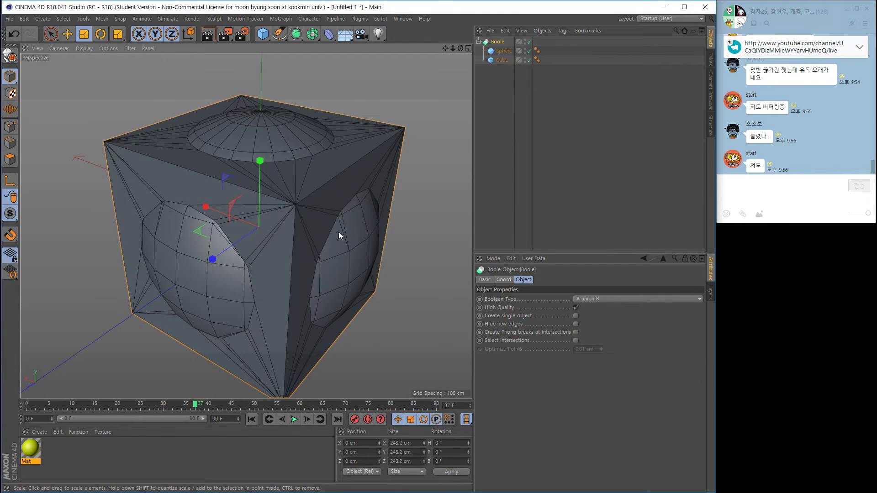
click(306, 243)
right_click(266, 230)
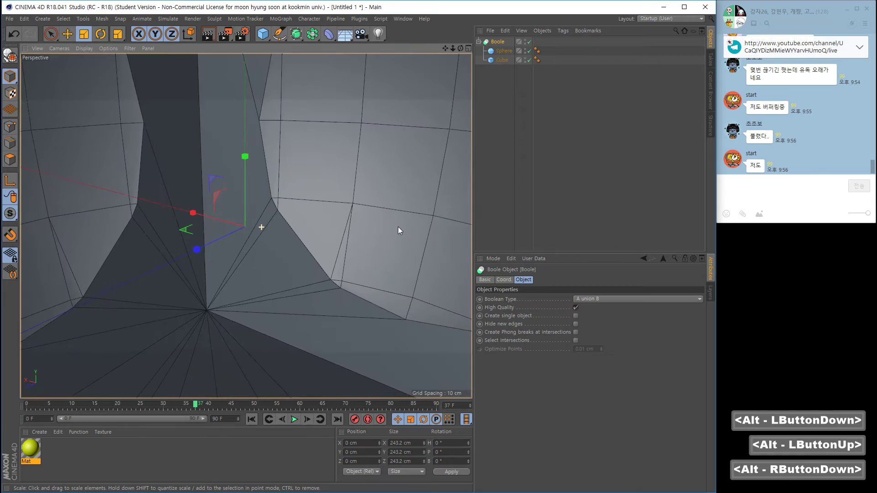
click(362, 217)
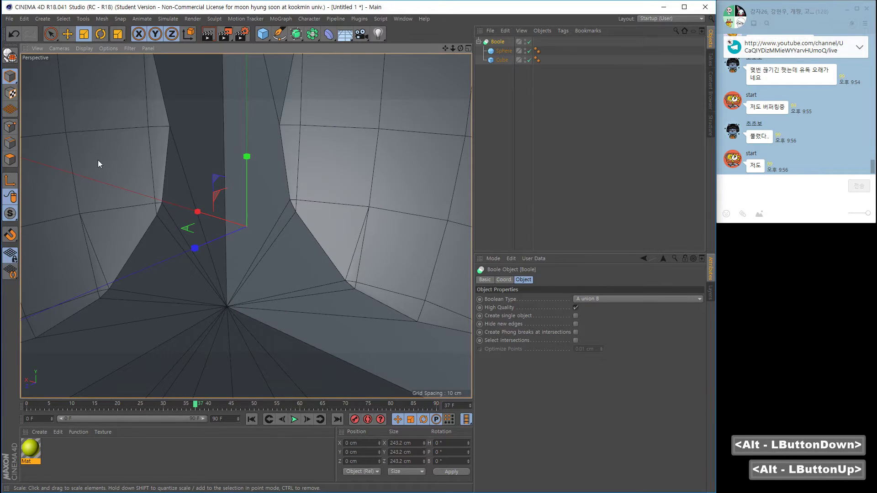